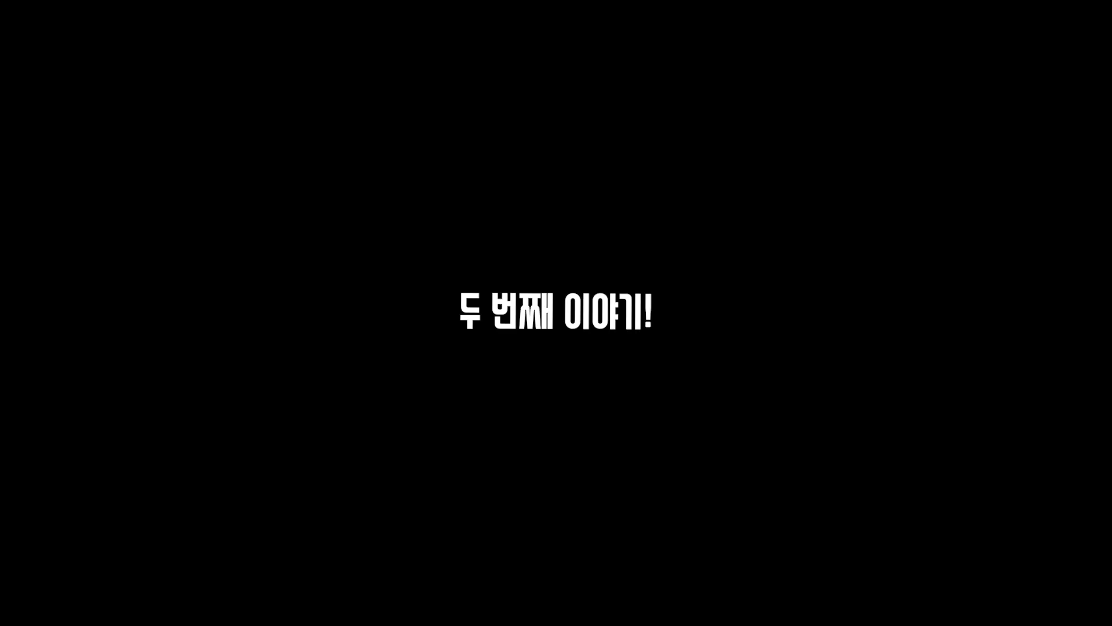
# Navigate to the empty area beside the lesson board, undoing an accidental grab move.
pyautogui.middleClick(512, 240)
pyautogui.scroll(3)
pyautogui.middleClick(424, 363)
pyautogui.click(323, 422)
pyautogui.press('g')
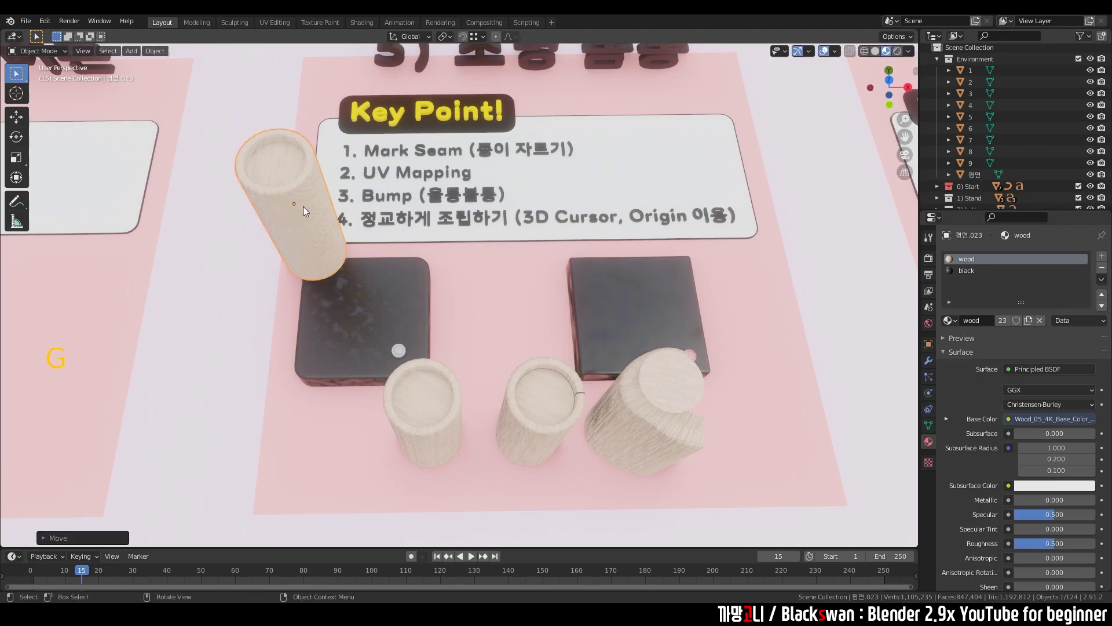
pyautogui.press('ctrl+z')
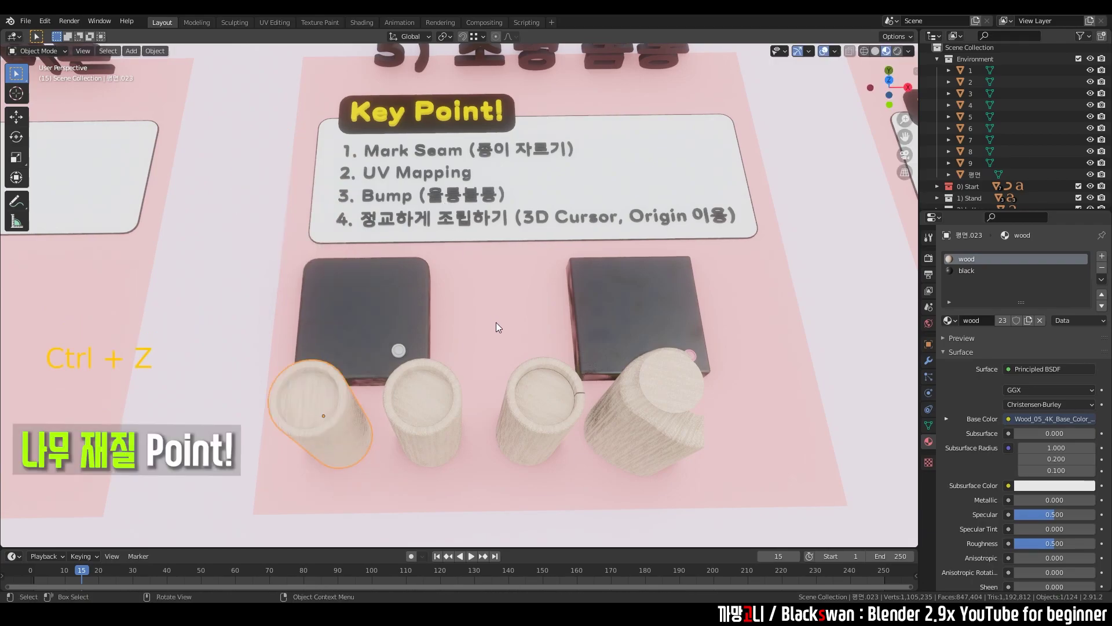
# Select the empty pink card and place the 3D cursor on it.
pyautogui.click(498, 324)
pyautogui.middleClick(618, 295)
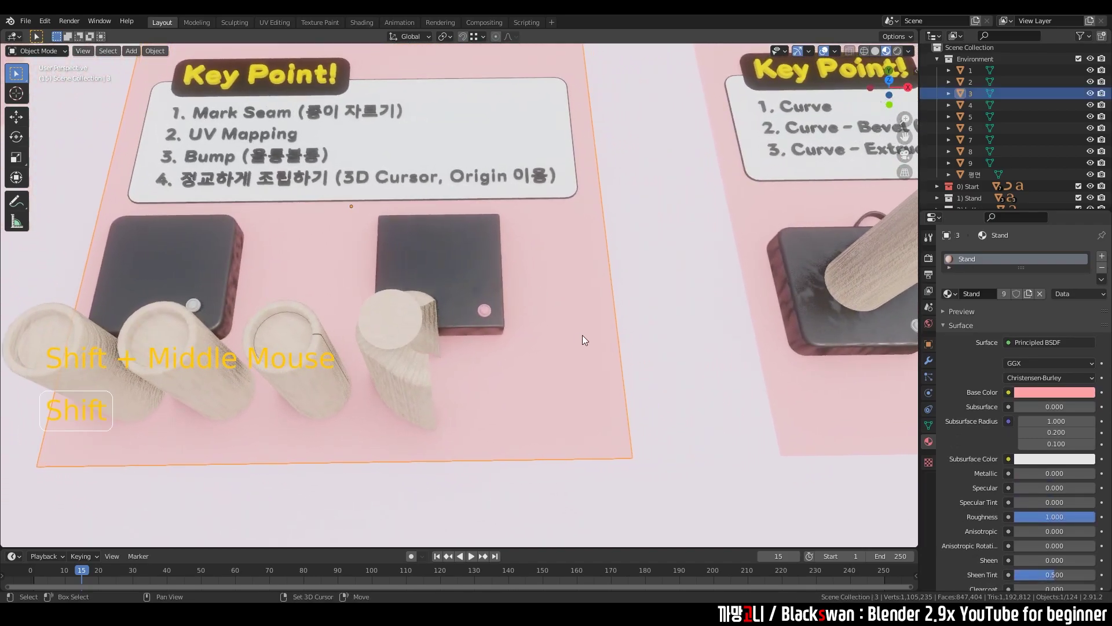
pyautogui.rightClick(584, 337)
# Add a cylinder mesh at the 3D cursor and scale it down on the card.
pyautogui.press('shift+a')
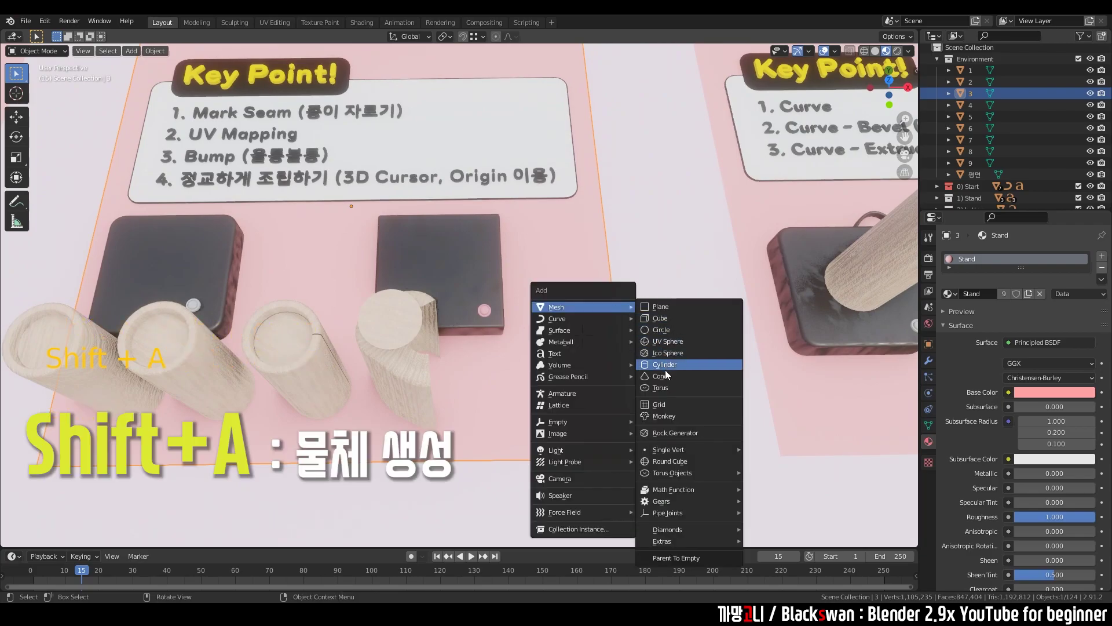
pyautogui.scroll(-3)
pyautogui.press('s')
pyautogui.scroll(-3)
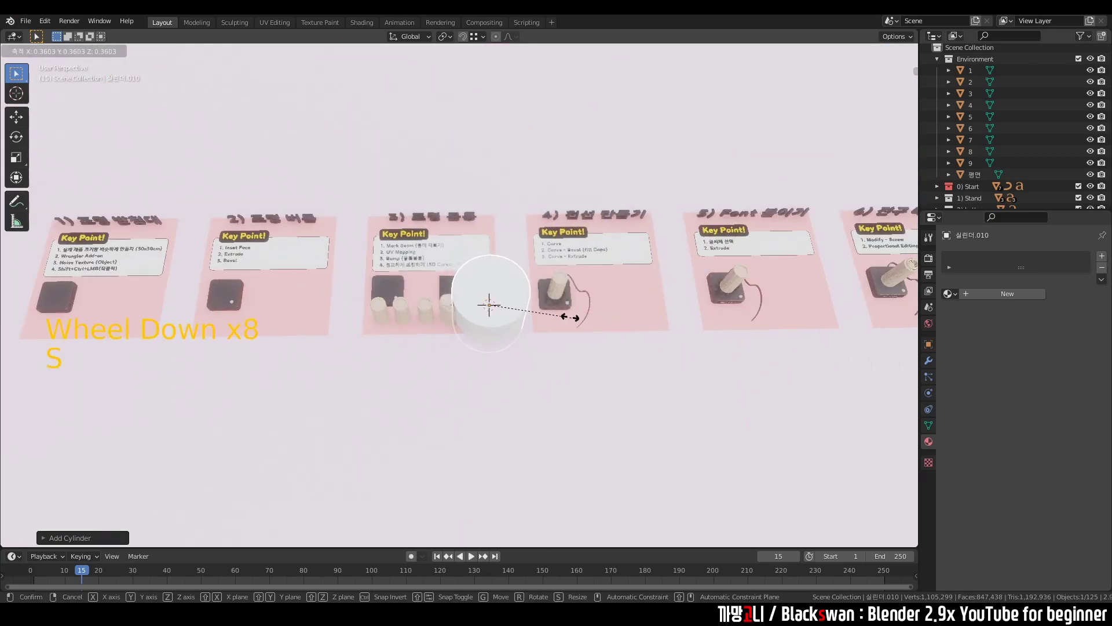
pyautogui.scroll(3)
# Select the wooden example cylinder and show its 14.2 cm by 35.2 cm dimensions in the Item sidebar.
pyautogui.click(141, 326)
pyautogui.press('n')
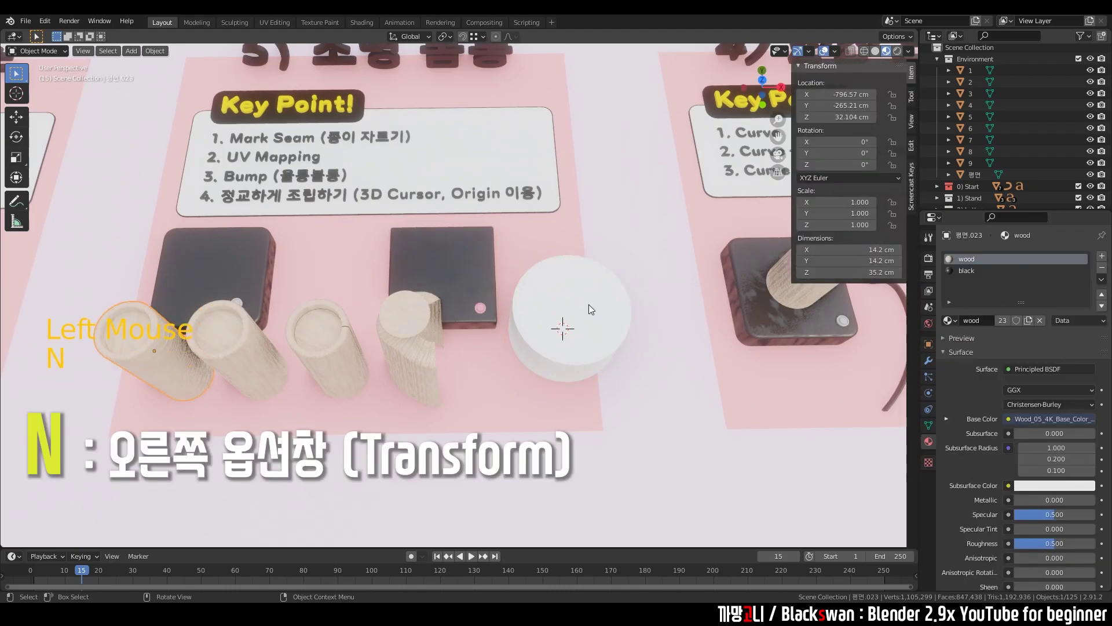
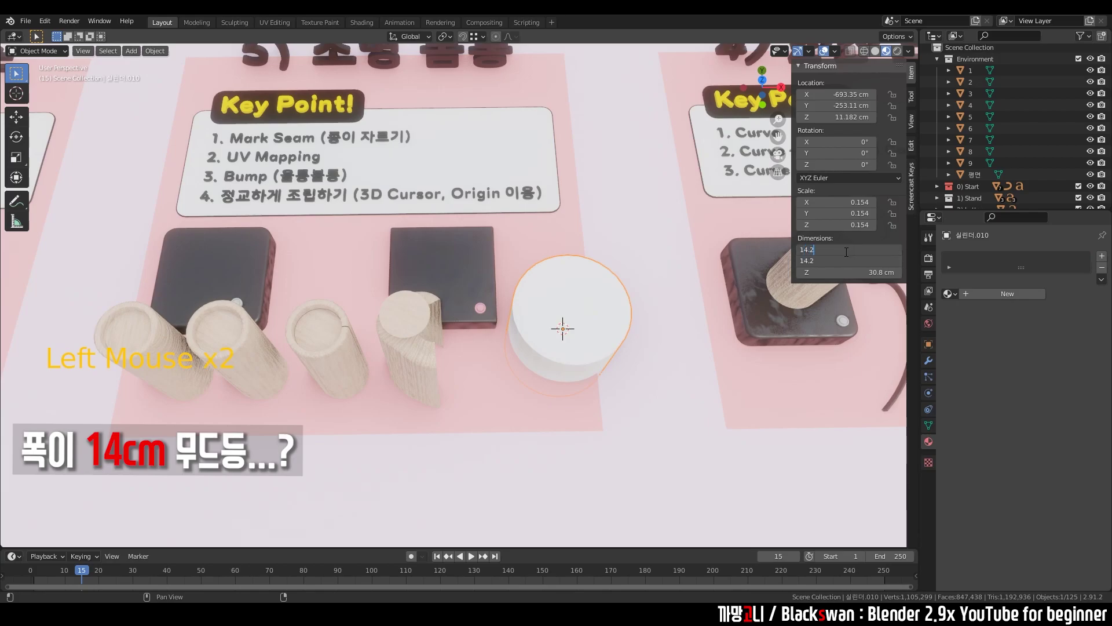
# Set the new cylinder's dimensions to 14 cm in X and Y and 35 cm in Z.
pyautogui.click(149, 335)
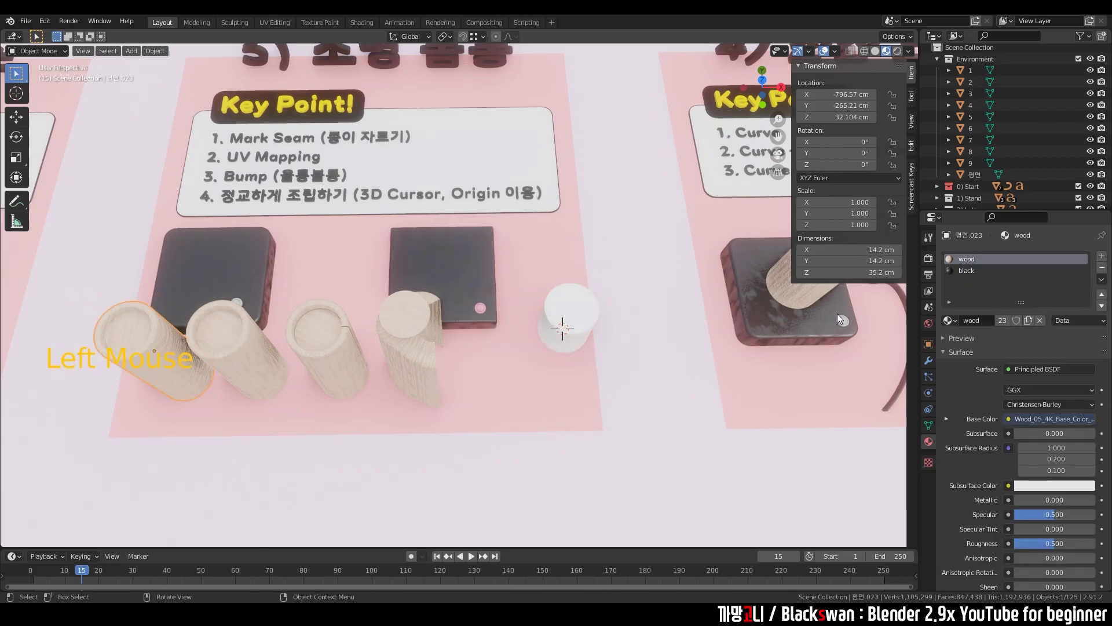
pyautogui.click(586, 324)
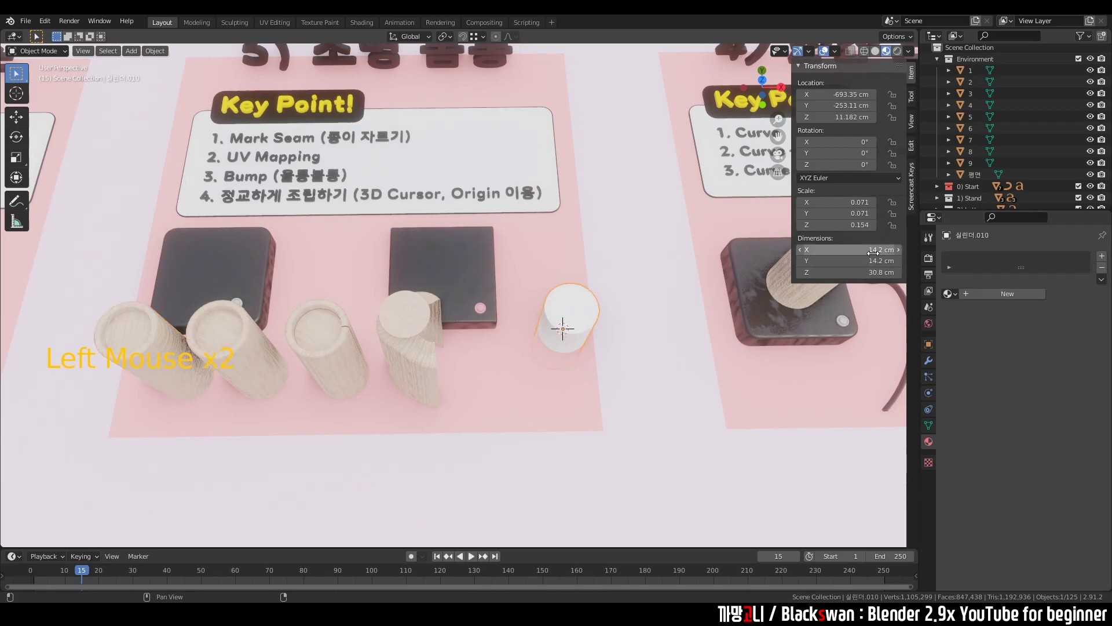
pyautogui.click(561, 328)
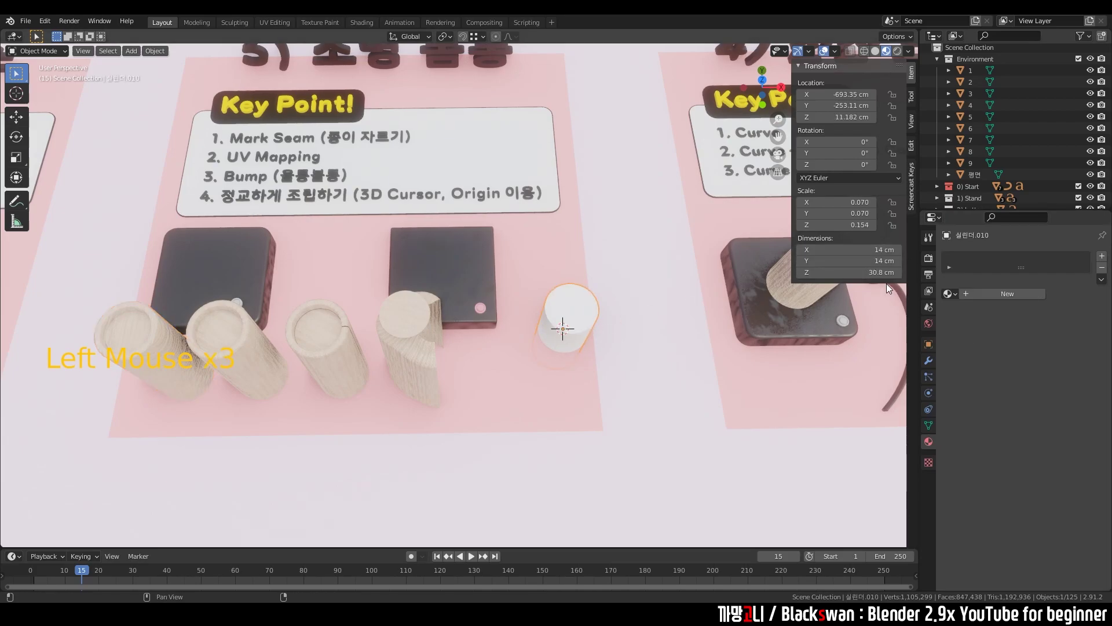
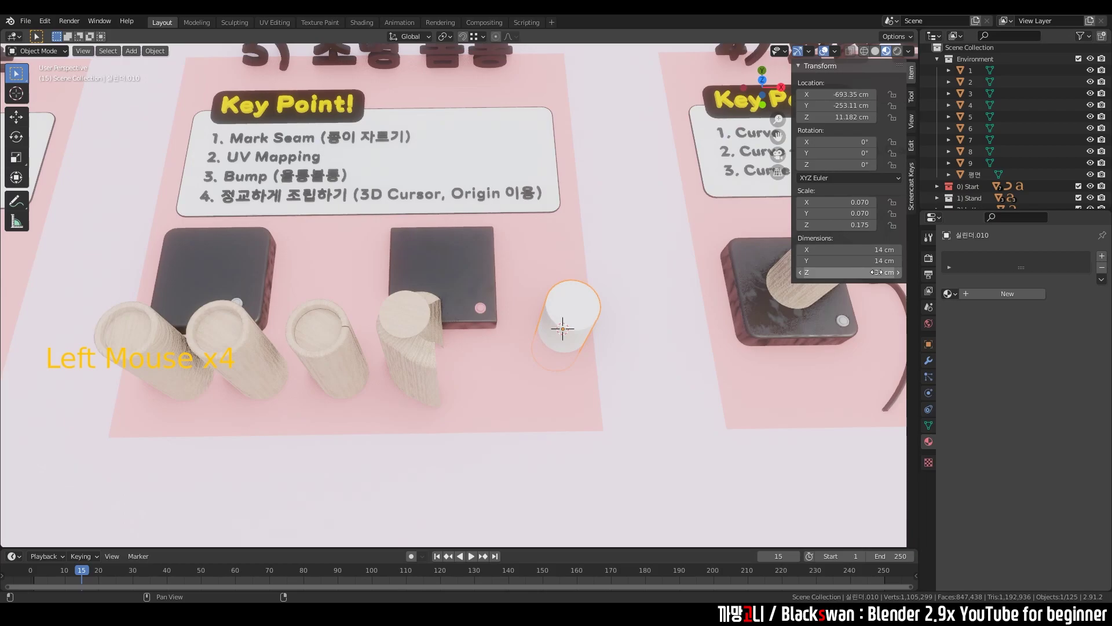
pyautogui.click(636, 400)
# View the new cylinder from the side and select it for mesh editing.
pyautogui.middleClick(542, 421)
pyautogui.click(562, 317)
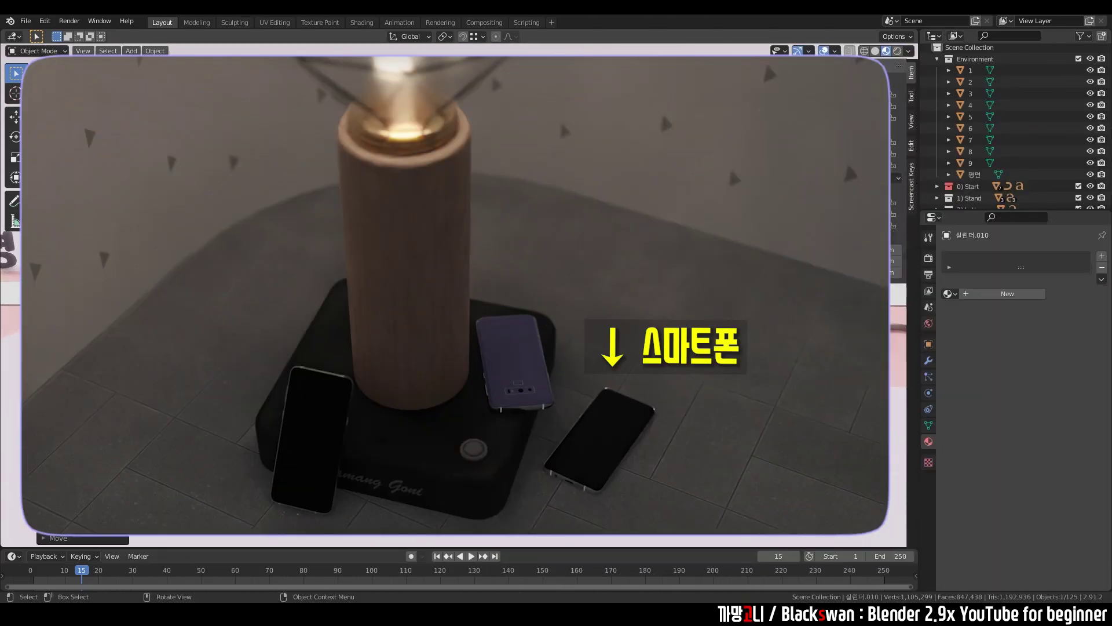
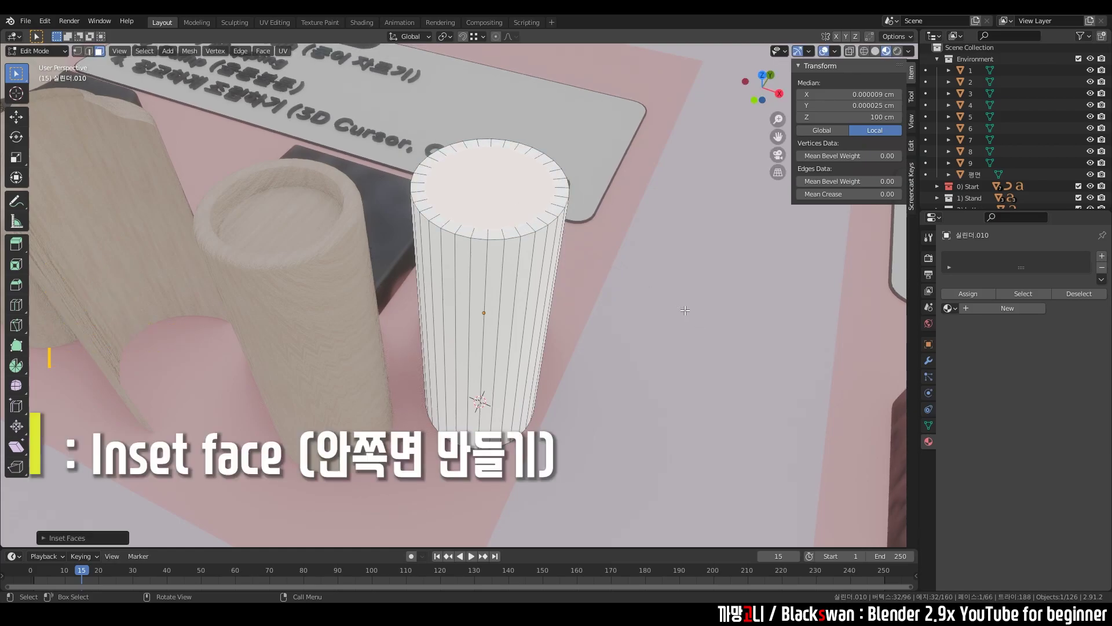
# Extrude the inset top face downward to hollow the cylinder into a rim.
pyautogui.press('e')
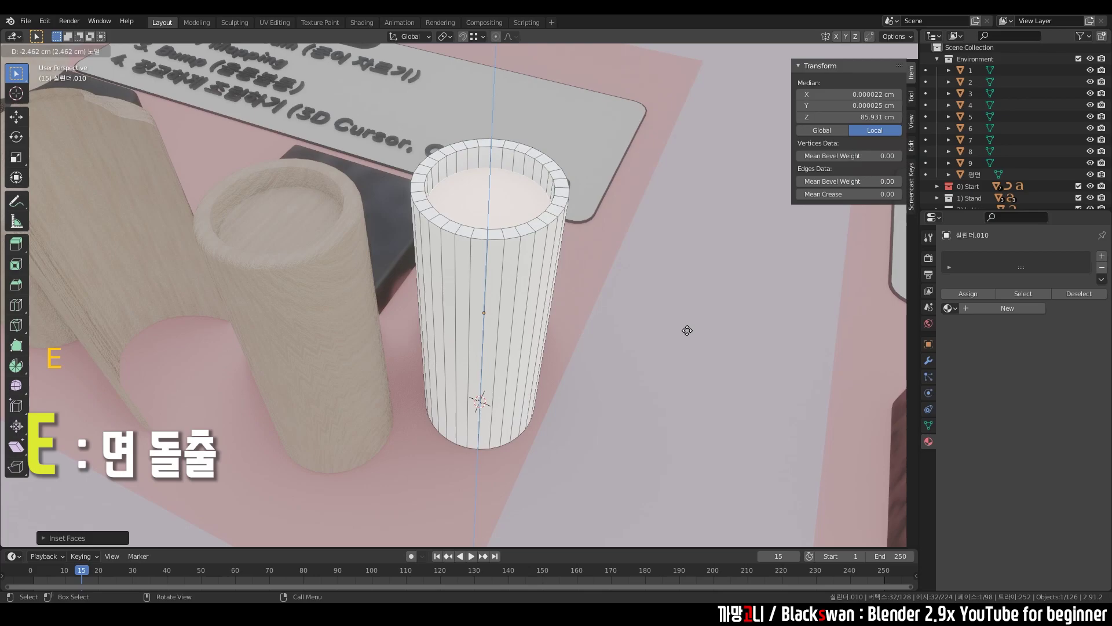
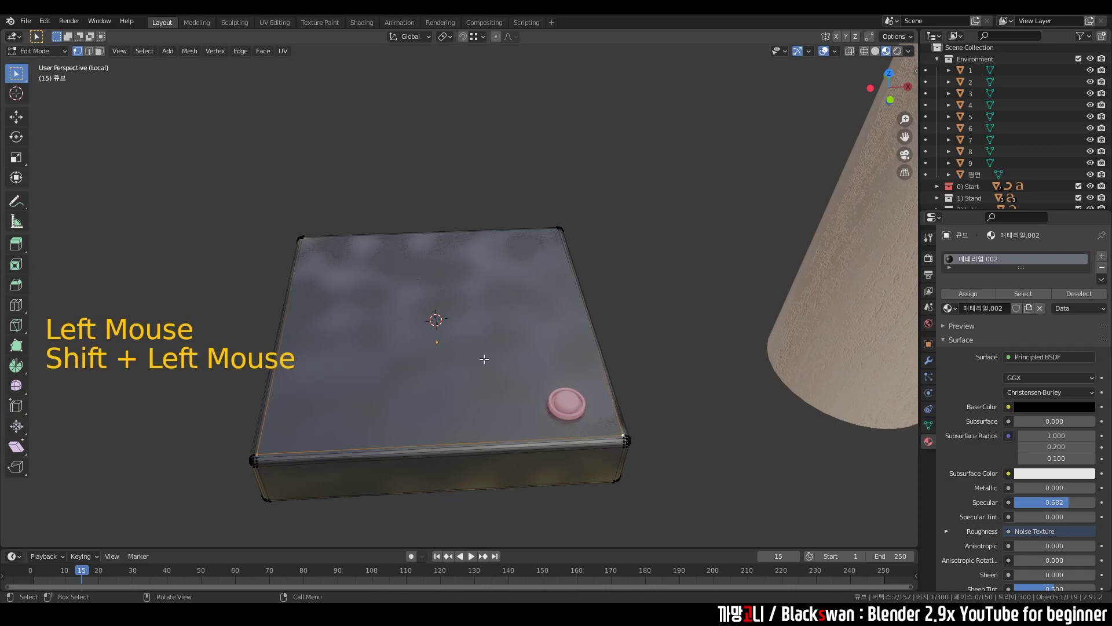
# Finish editing the base mesh and return to Object Mode.
pyautogui.press('shift+s')
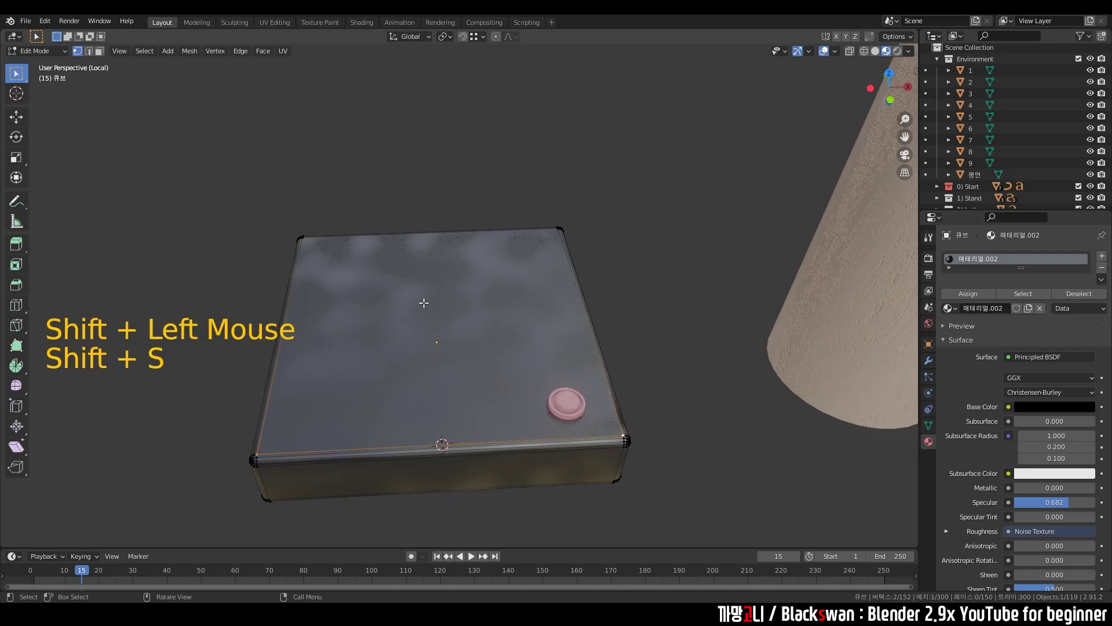
pyautogui.click(261, 450)
pyautogui.click(556, 226)
pyautogui.press('shift+s')
pyautogui.scroll(-3)
# Orbit around the lamp pieces and select the wooden cylinder body.
pyautogui.middleClick(475, 327)
pyautogui.press('Tab')
pyautogui.middleClick(633, 285)
pyautogui.click(713, 306)
# Bring up the Object Context Menu to set the cylinder's origin to the 3D cursor.
pyautogui.rightClick(689, 266)
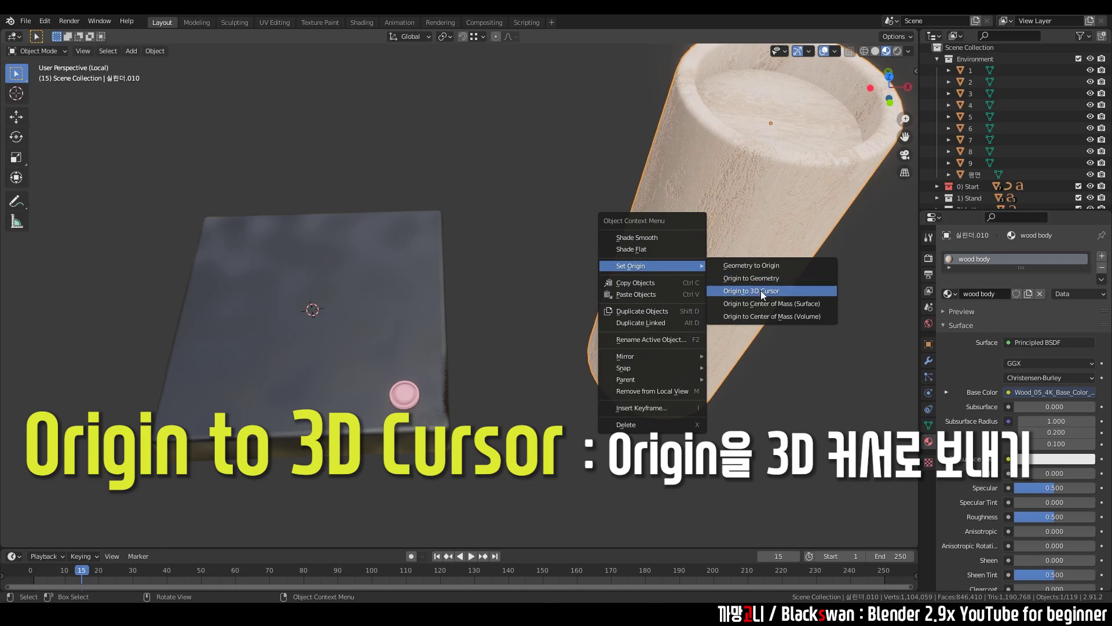
pyautogui.rightClick(761, 157)
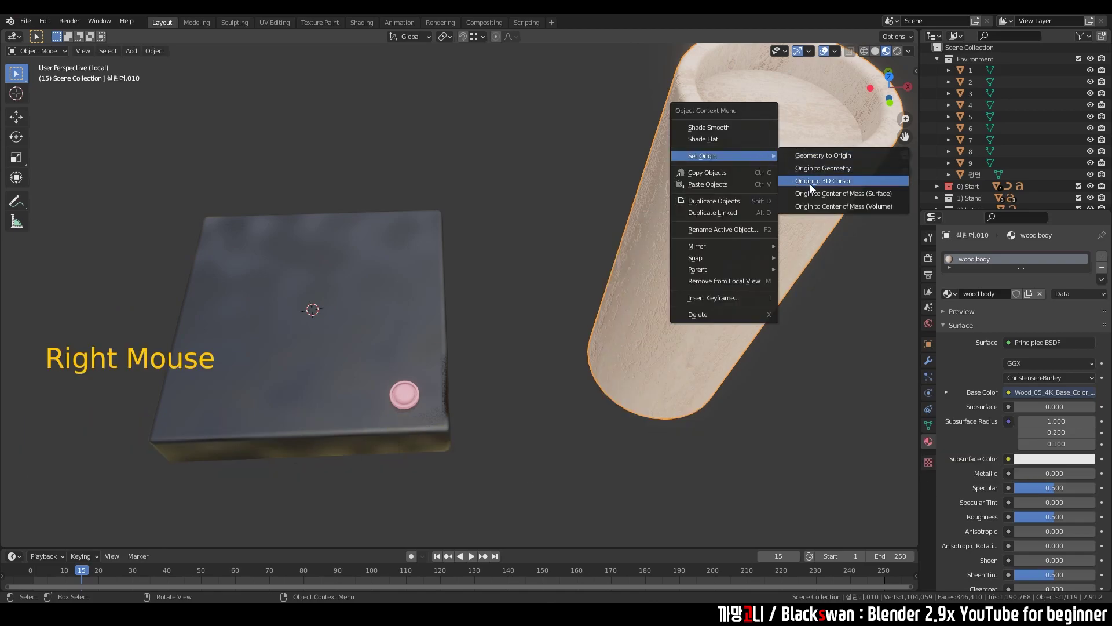
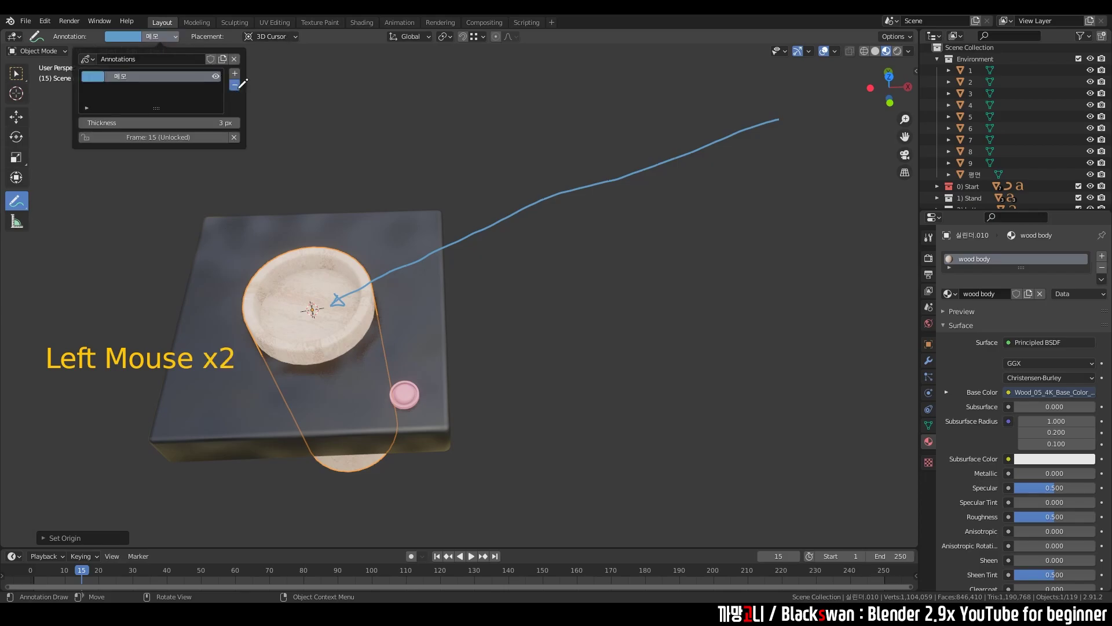
# View the cylinder from the side and start moving it down toward the base.
pyautogui.click(19, 78)
pyautogui.scroll(-3)
pyautogui.middleClick(392, 257)
pyautogui.middleClick(461, 283)
pyautogui.press('g')
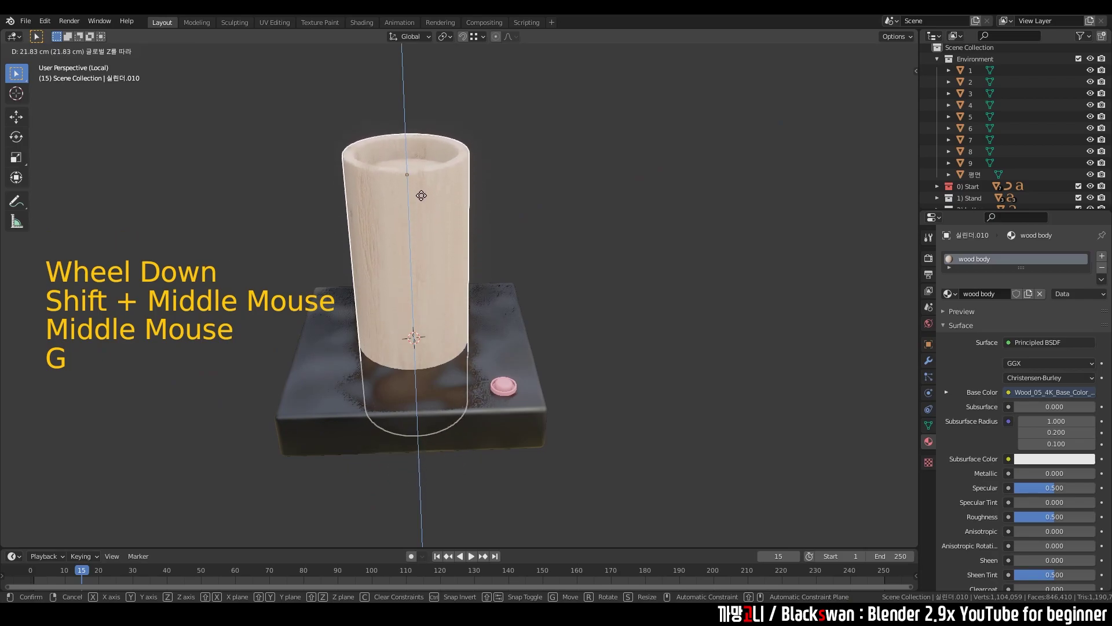
# Lower the wooden cylinder along Z until it rests on the black base.
pyautogui.middleClick(454, 321)
pyautogui.scroll(3)
pyautogui.middleClick(450, 376)
pyautogui.press('g')
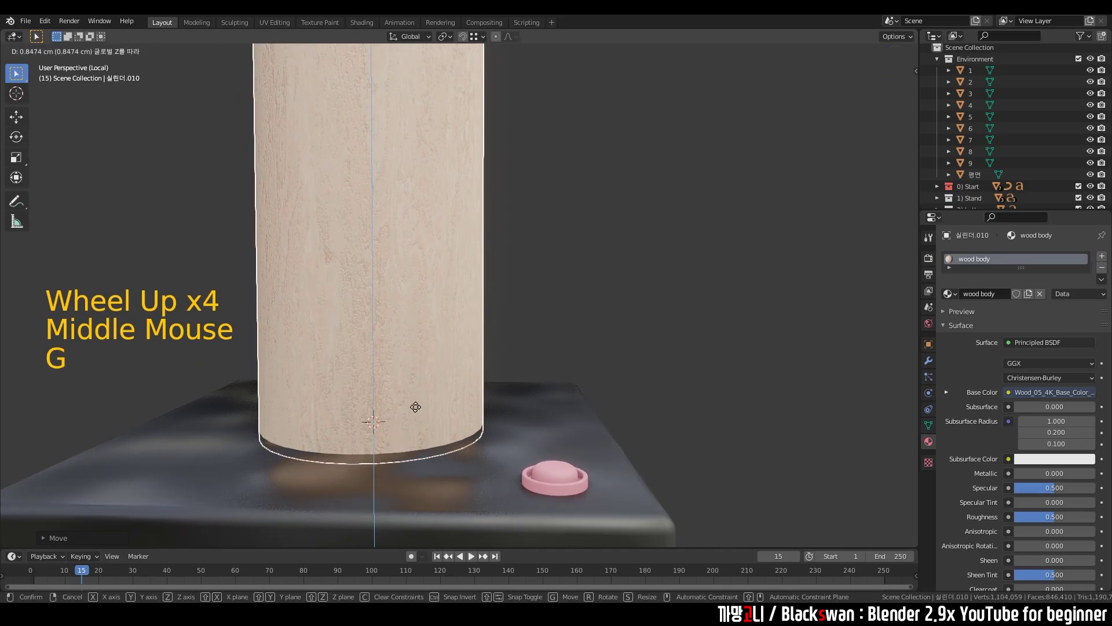
pyautogui.click(523, 301)
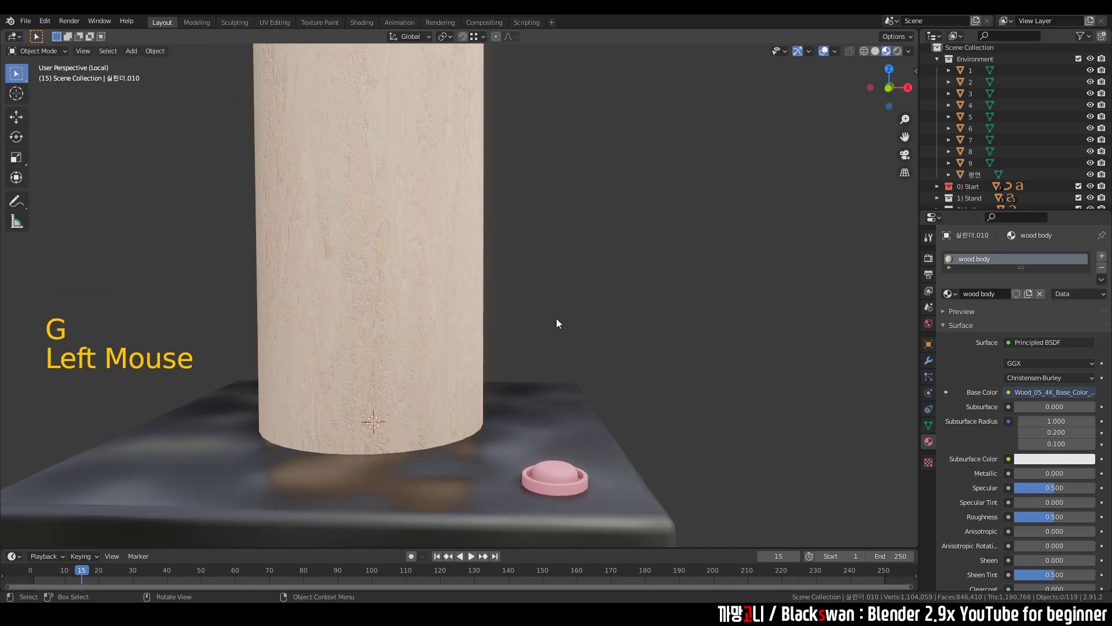
# Exit Local View and orbit around the whole scene with the finished lamp and cable.
pyautogui.press('/')
pyautogui.middleClick(422, 405)
pyautogui.scroll(3)
pyautogui.middleClick(492, 389)
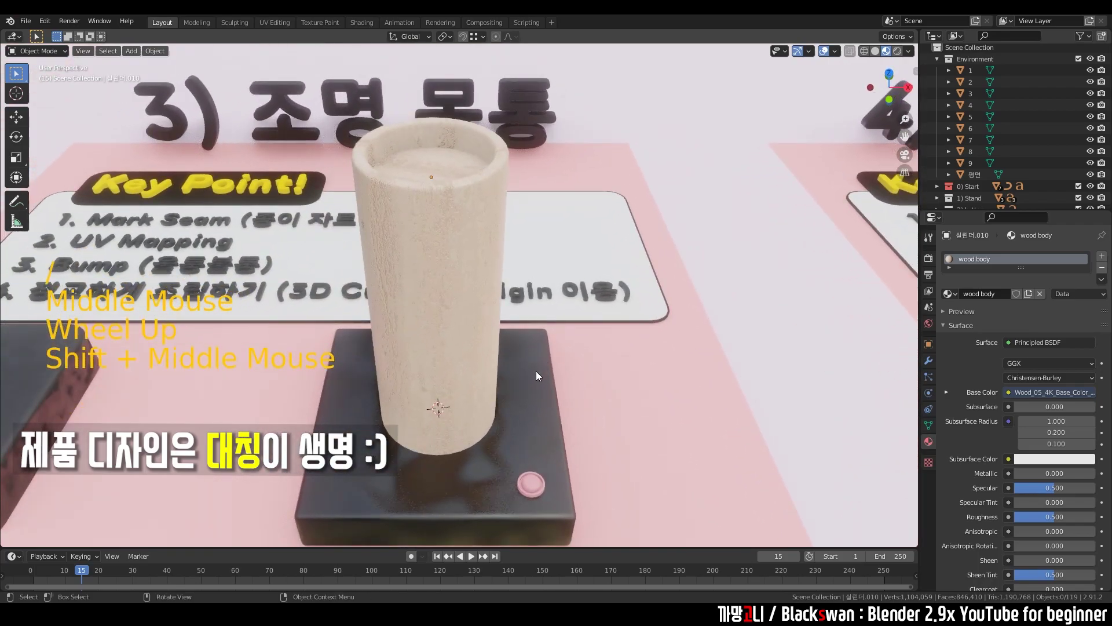
pyautogui.scroll(-3)
pyautogui.scroll(-3)
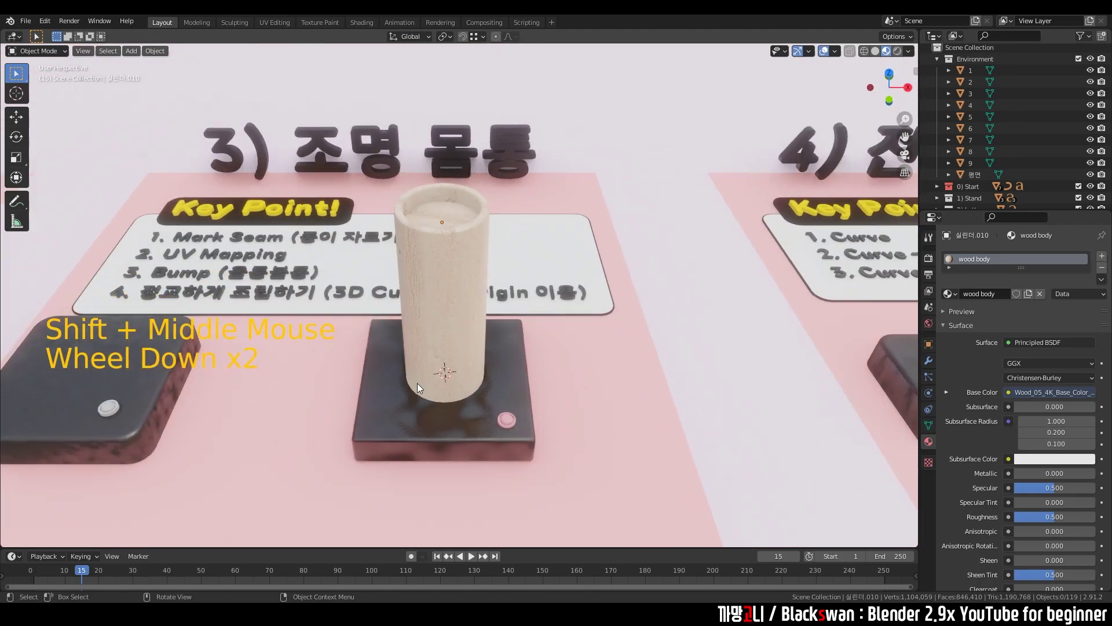
pyautogui.middleClick(546, 359)
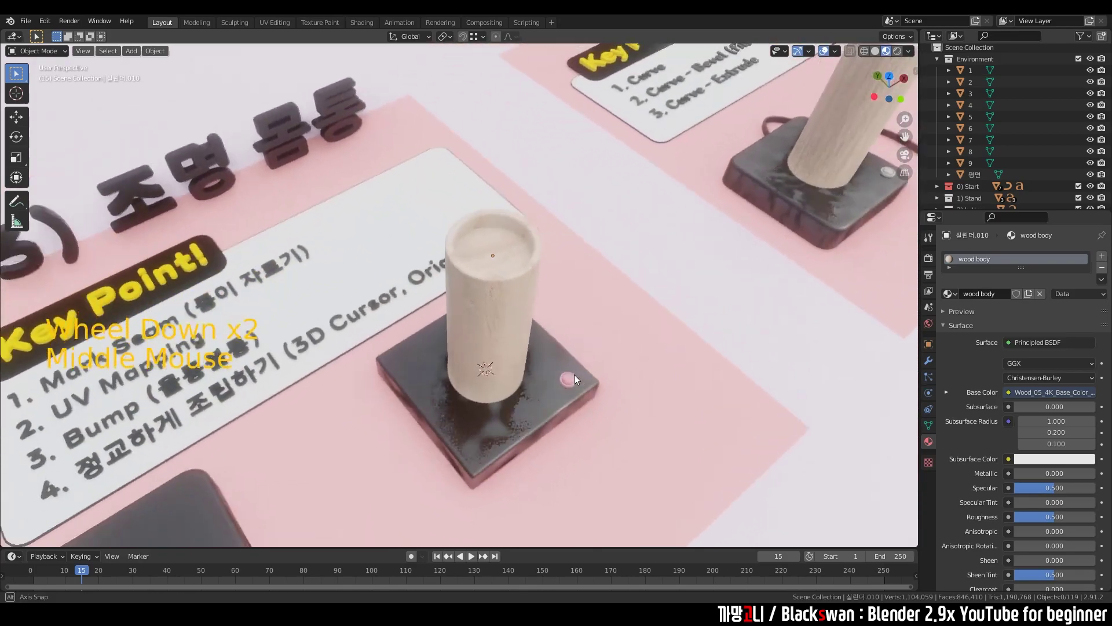
pyautogui.scroll(-3)
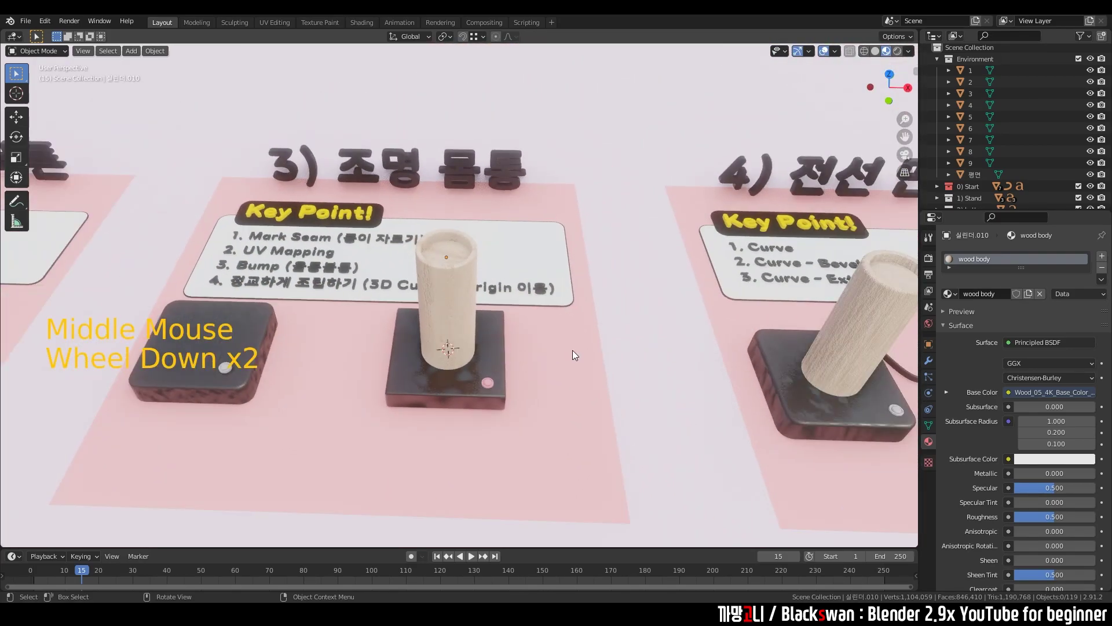
pyautogui.middleClick(597, 338)
# Select the pink button to show its material settings, specular 0.848 and roughness 0.734.
pyautogui.click(318, 343)
pyautogui.click(349, 357)
pyautogui.scroll(-3)
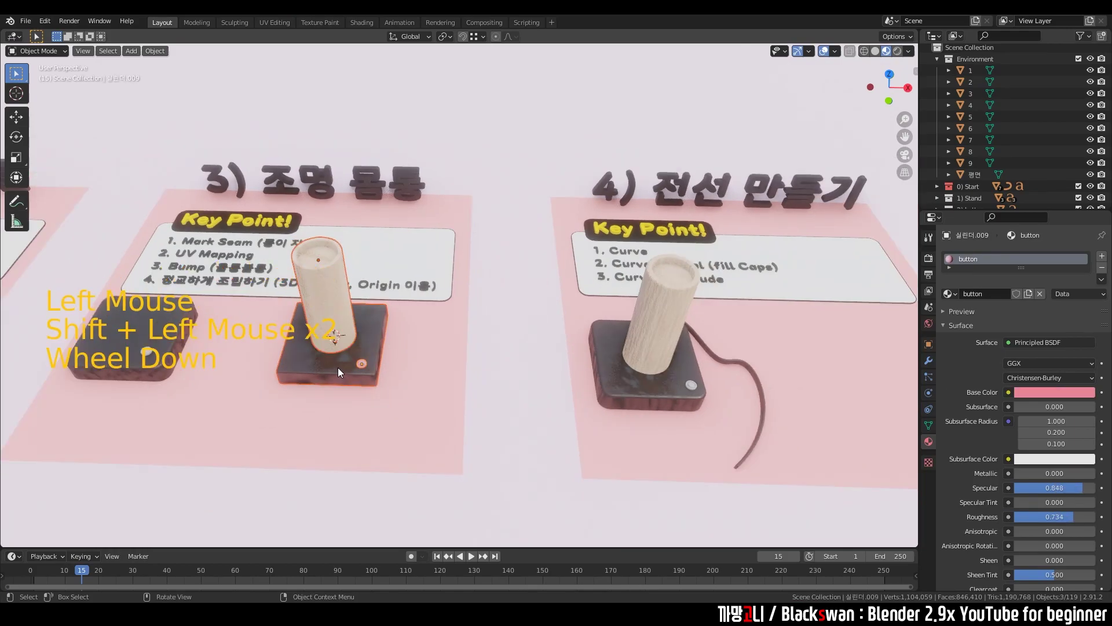
pyautogui.press('g')
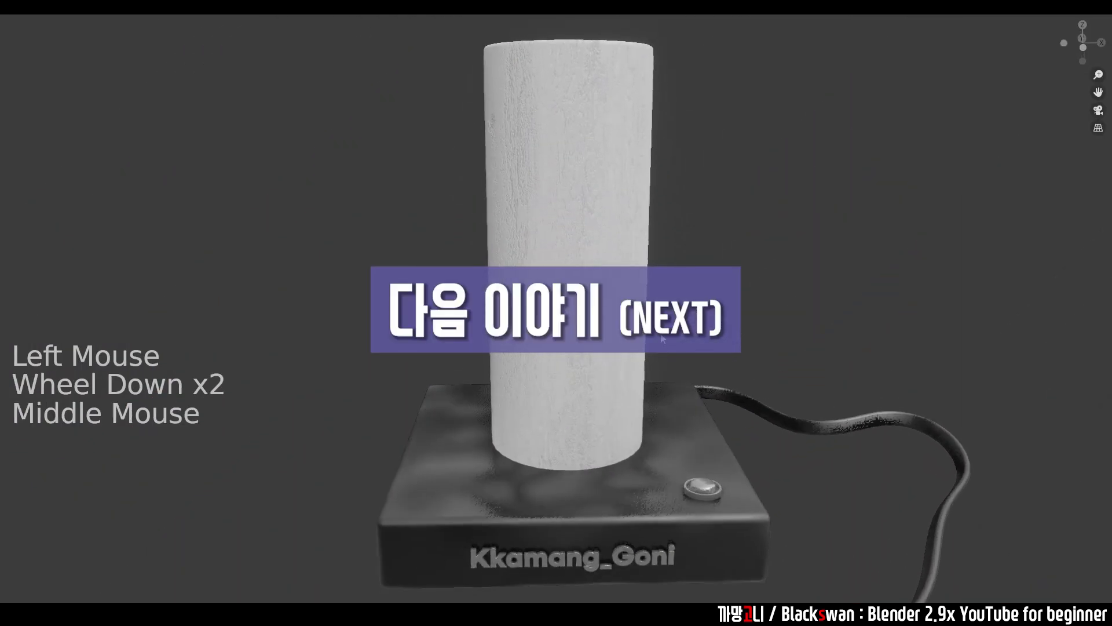
pyautogui.press('ctrl+z')
pyautogui.middleClick(701, 484)
pyautogui.scroll(-3)
pyautogui.press('g')
pyautogui.press('ctrl+z')
pyautogui.click(631, 550)
pyautogui.press('g')
pyautogui.press('ctrl+z')
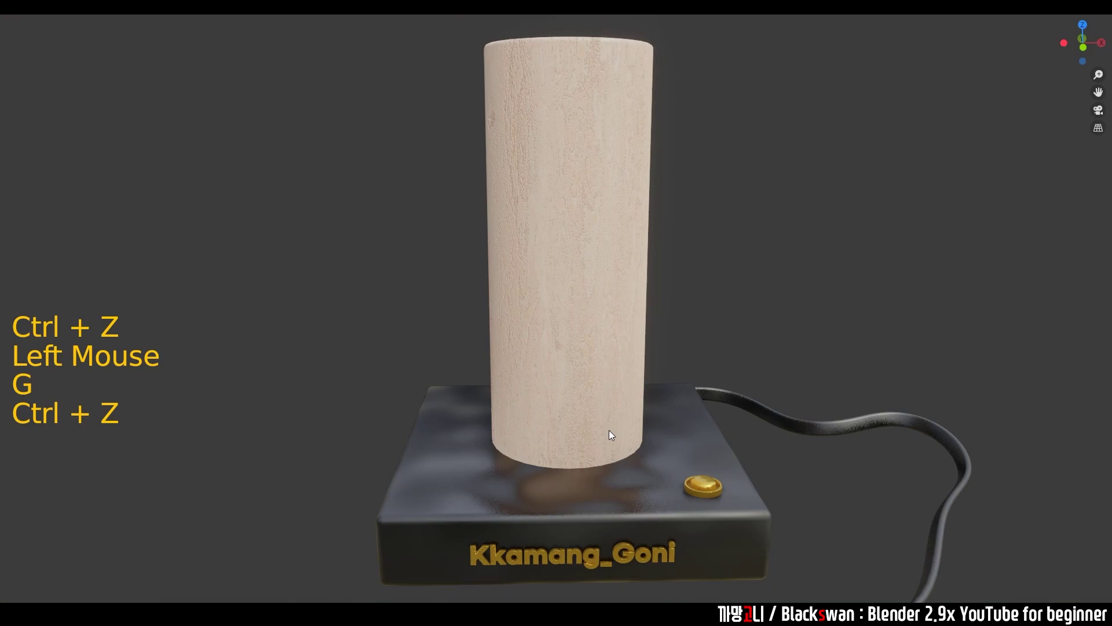
pyautogui.press('g')
pyautogui.press('ctrl+z')
pyautogui.click(859, 333)
pyautogui.middleClick(822, 362)
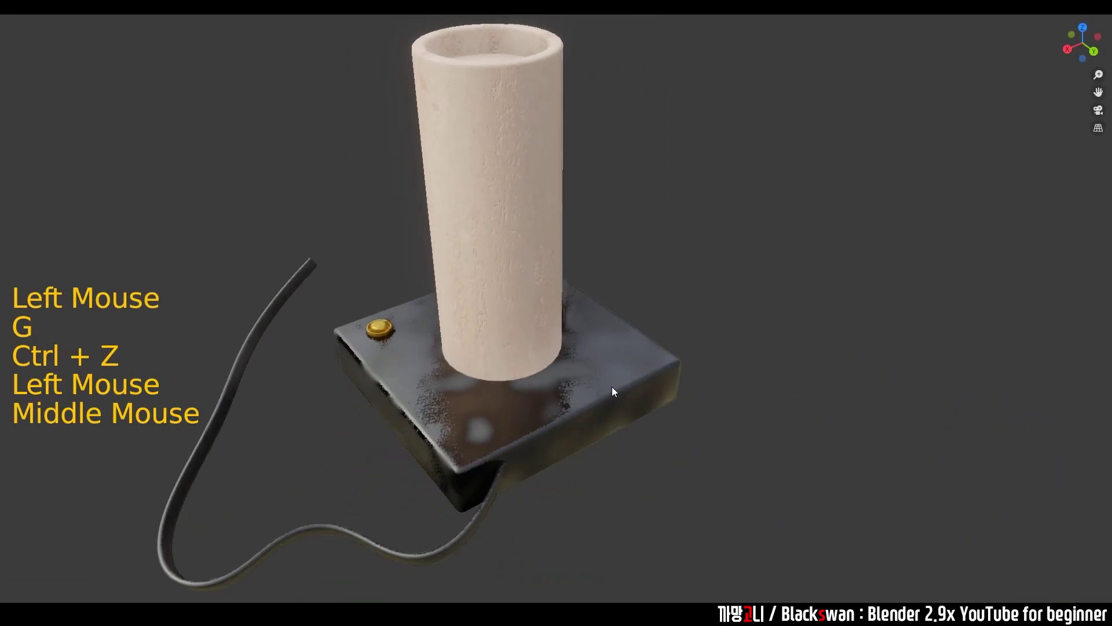
pyautogui.scroll(-3)
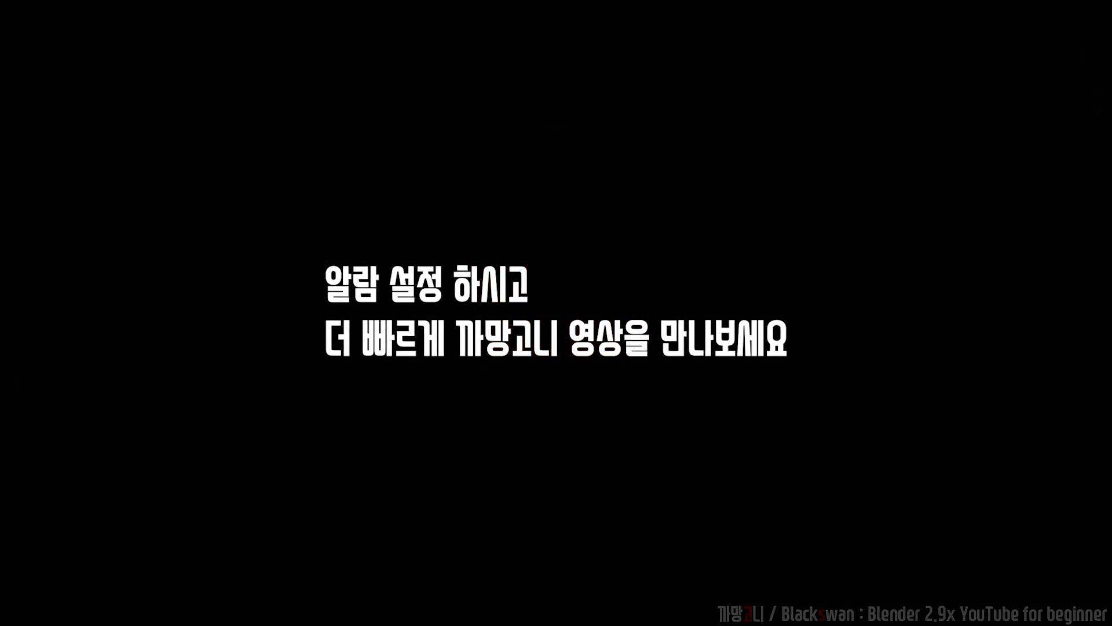